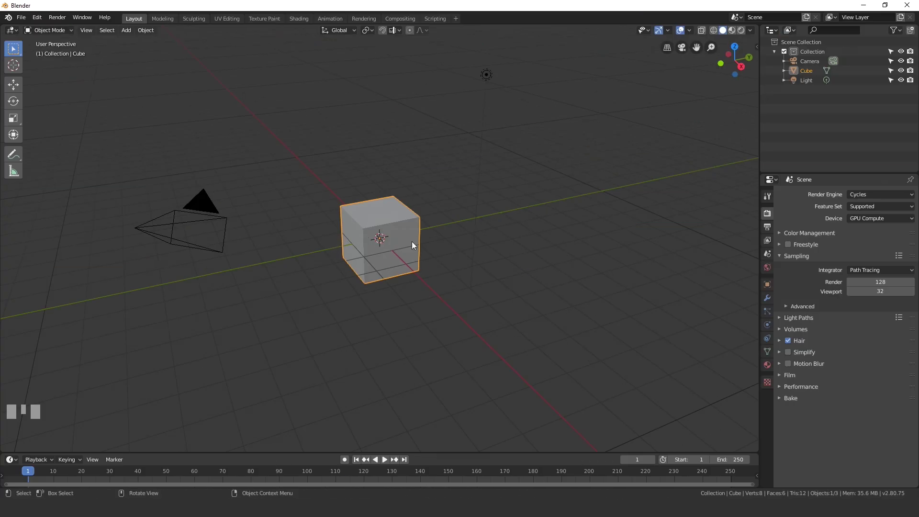
# Delete the default cube and scale a new UV sphere down to about 0.2 at the origin.
pyautogui.press('x')
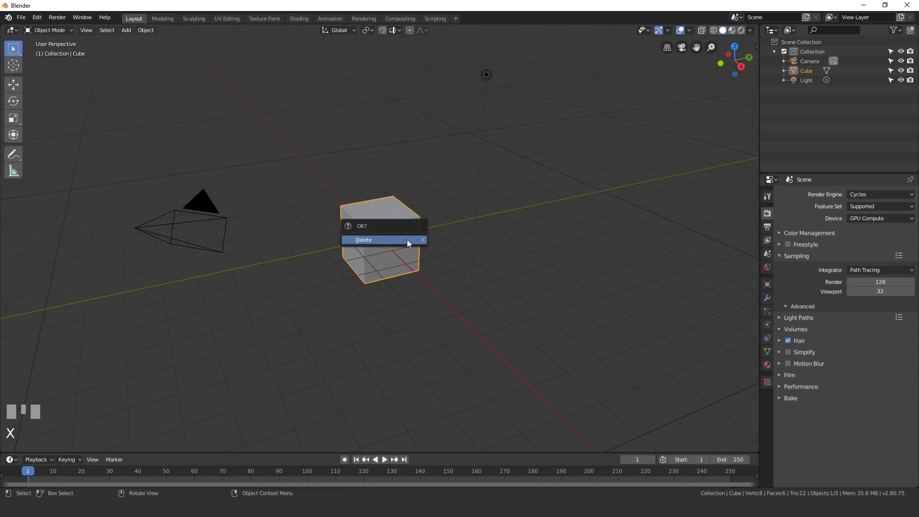
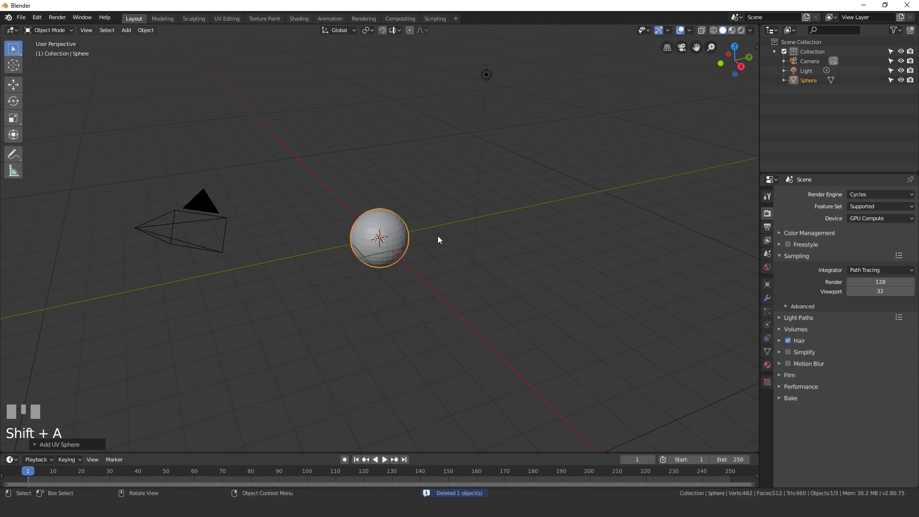
pyautogui.press('s')
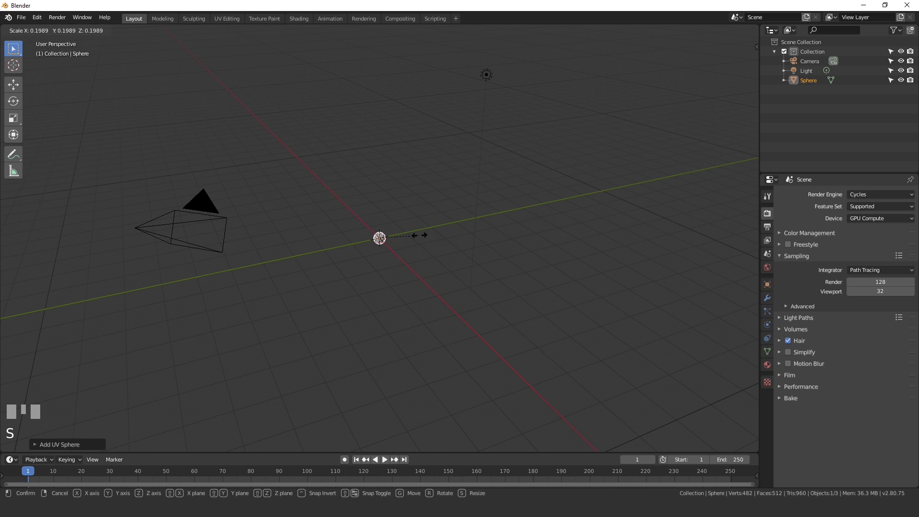
pyautogui.click(423, 237)
# Add a Bezier curve at the sphere's location via the Add menu.
pyautogui.moveTo(352, 250); pyautogui.dragTo(432, 232)
pyautogui.scroll(3)
pyautogui.press('s')
pyautogui.click(433, 231)
pyautogui.moveTo(459, 269); pyautogui.dragTo(441, 248)
pyautogui.press('shift+a')
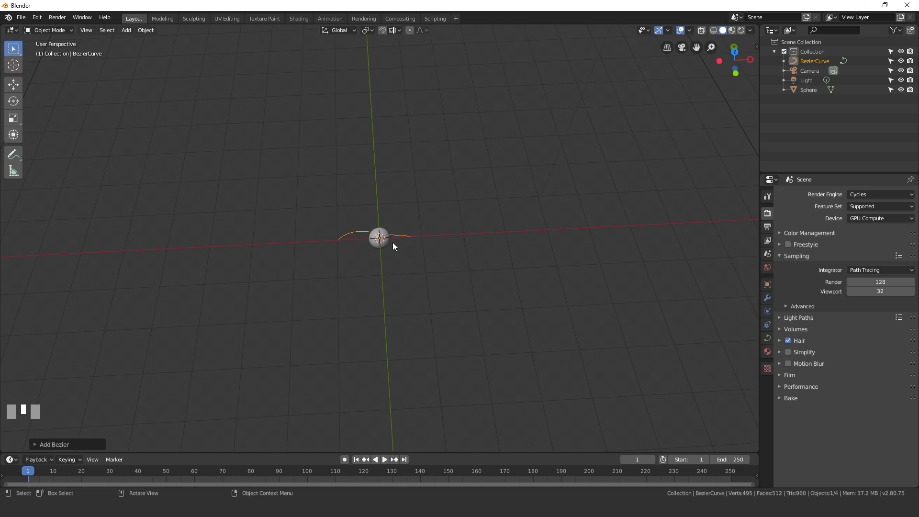
# Rotate the curve upright in front view and extrude a new control point to start the loop.
pyautogui.press('r')
pyautogui.moveTo(396, 245); pyautogui.dragTo(396, 245)
pyautogui.press('Return')
pyautogui.press('KP_1')
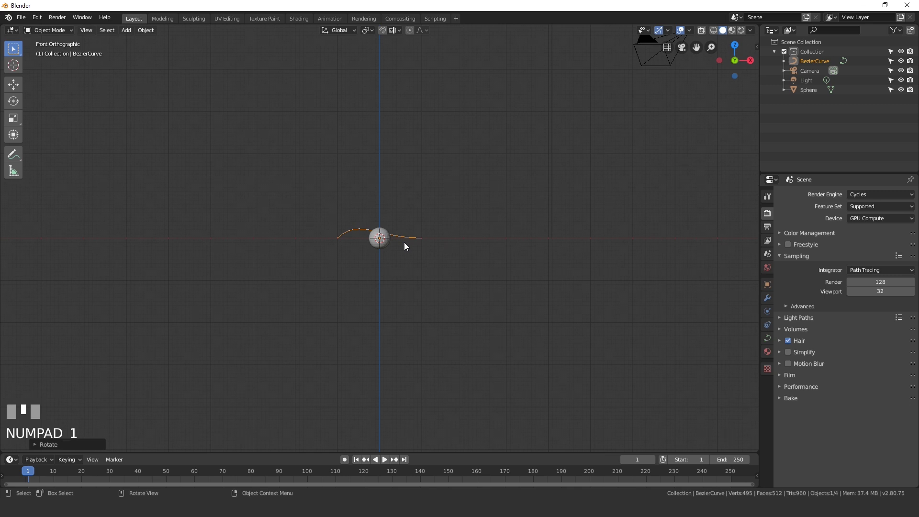
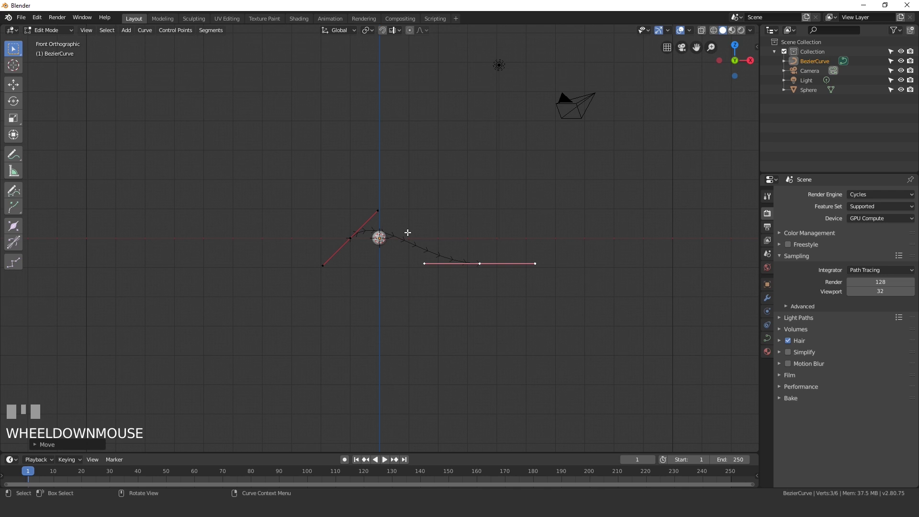
pyautogui.scroll(3)
pyautogui.press('e')
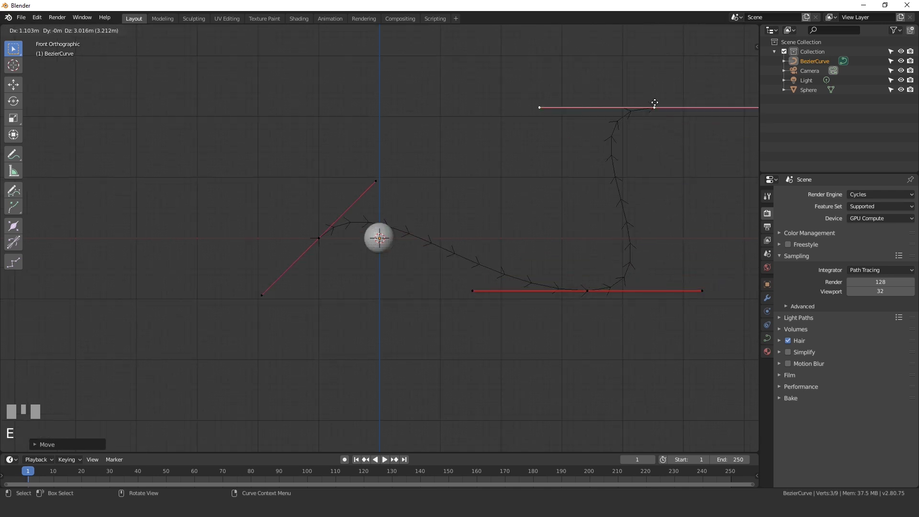
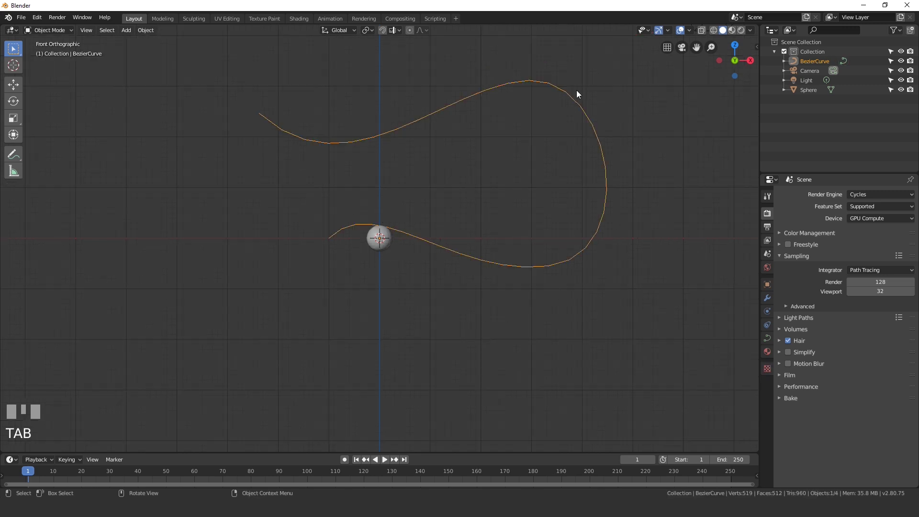
# Give the sphere a Follow Path constraint to the curve and play back to check its motion.
pyautogui.scroll(3)
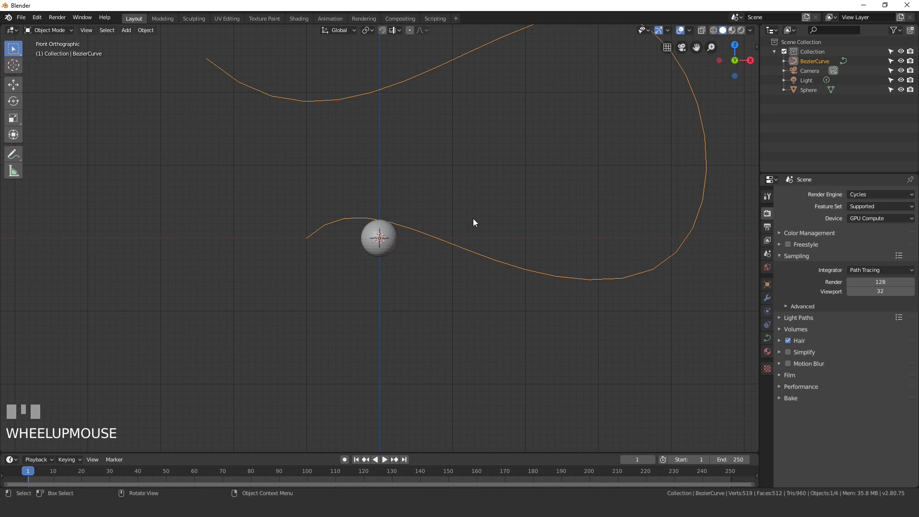
pyautogui.click(389, 242)
pyautogui.moveTo(769, 340); pyautogui.dragTo(549, 276)
pyautogui.press('space')
pyautogui.scroll(-3)
pyautogui.press('space')
pyautogui.scroll(3)
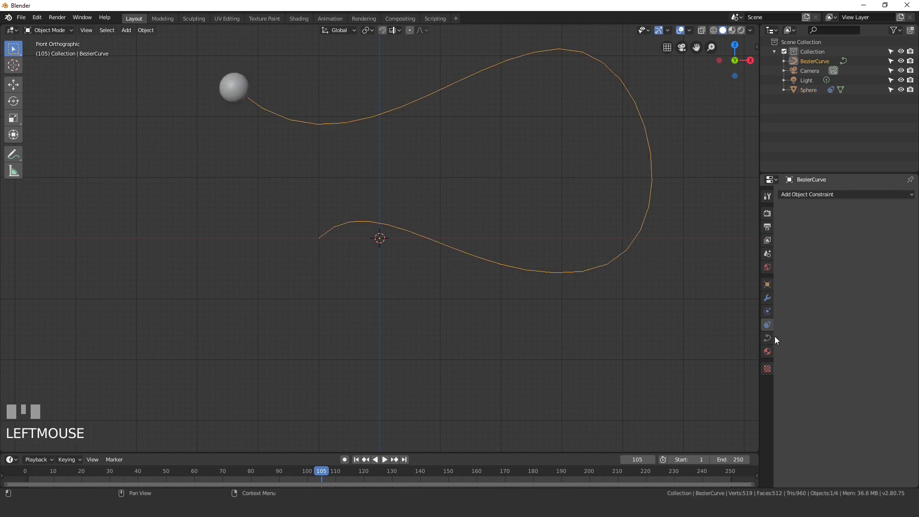
# Set the curve's Path Animation Frames to 150 in its Object Data settings.
pyautogui.click(770, 341)
pyautogui.click(809, 372)
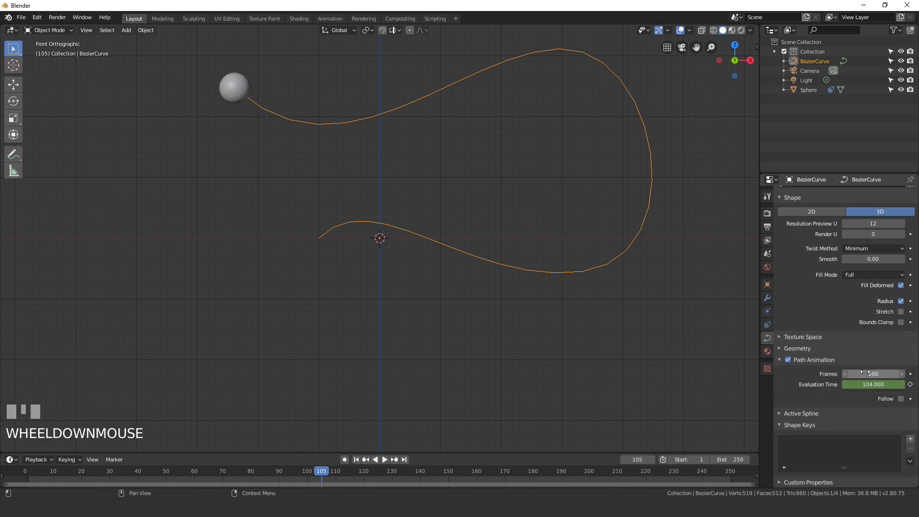
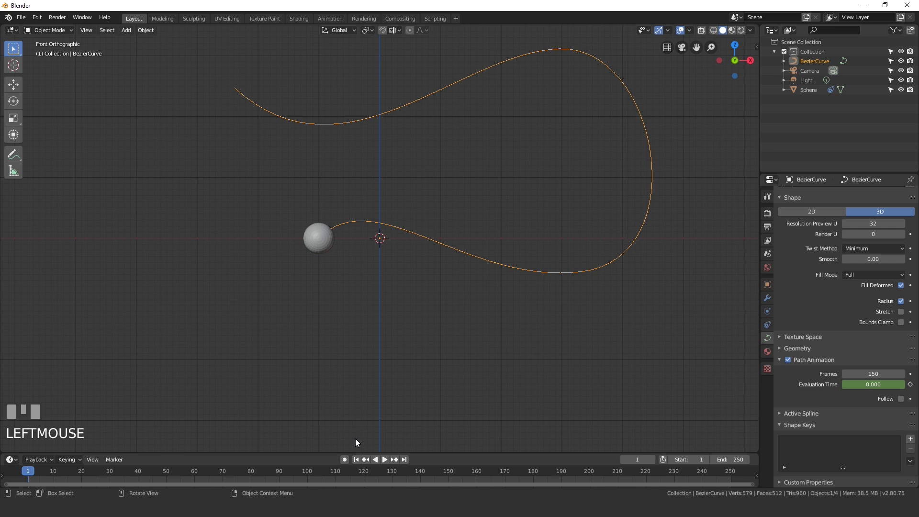
# Apply Quick Smoke to the sphere so it becomes a smoke emitter inside a domain.
pyautogui.click(321, 253)
pyautogui.moveTo(150, 33); pyautogui.dragTo(433, 192)
pyautogui.scroll(-3)
pyautogui.press('s')
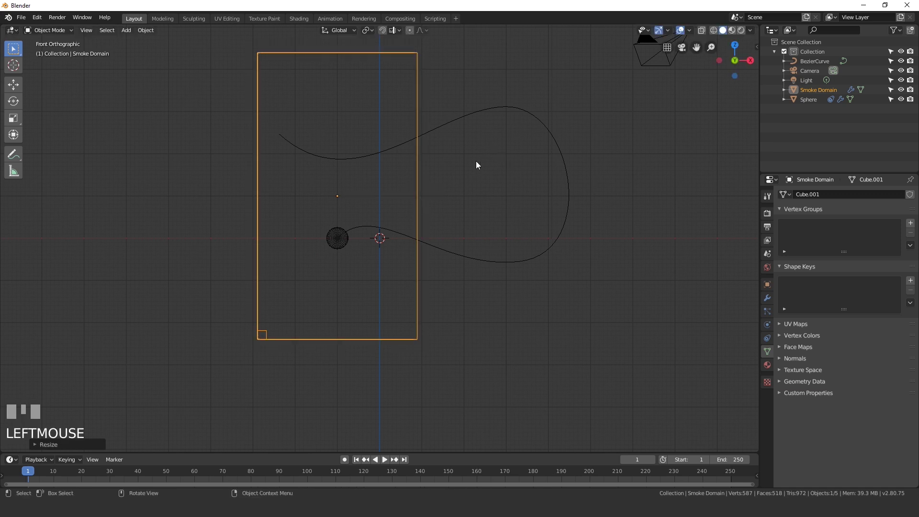
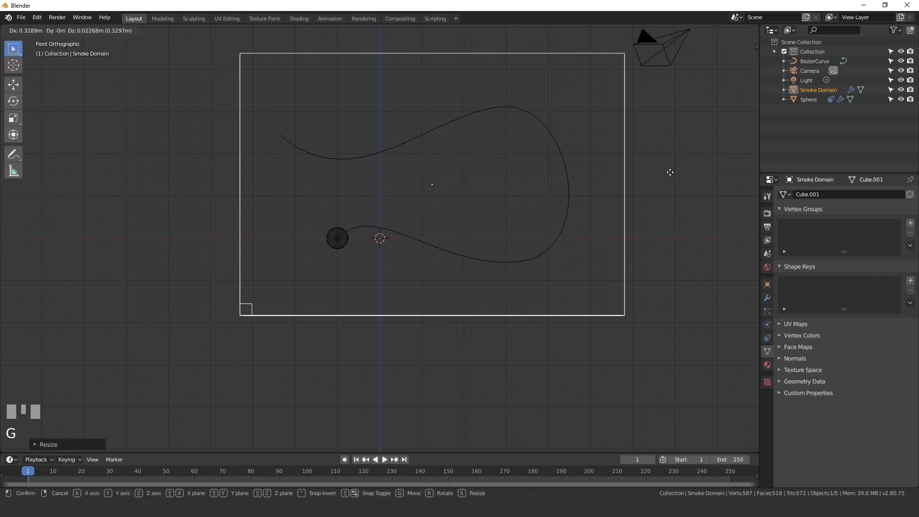
# Scale and move the Smoke Domain box so it encloses the whole curve.
pyautogui.click(661, 175)
pyautogui.press('s')
pyautogui.press('g')
pyautogui.doubleClick(674, 170)
pyautogui.moveTo(663, 160); pyautogui.dragTo(562, 169)
pyautogui.scroll(-3)
pyautogui.press('s')
pyautogui.click(561, 169)
pyautogui.moveTo(465, 174); pyautogui.dragTo(447, 413)
pyautogui.click(447, 413)
# Play the animation to see smoke trailing the sphere, then stop and rewind.
pyautogui.press('space')
pyautogui.press('space')
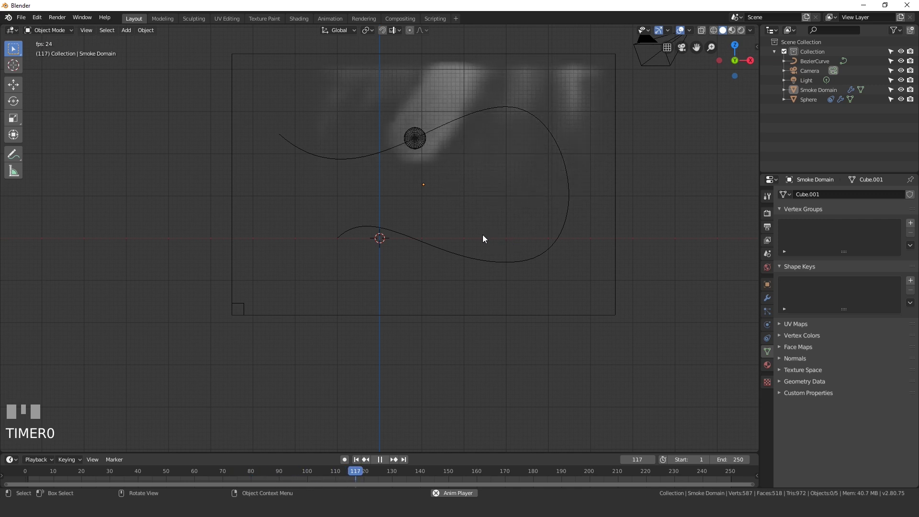
pyautogui.scroll(3)
pyautogui.press('space')
pyautogui.click(356, 463)
pyautogui.scroll(-3)
pyautogui.moveTo(458, 214); pyautogui.dragTo(581, 217)
# Enable Dissolve with Time 20 and Slow in the domain's Physics settings, play back, then rewind to frame 1.
pyautogui.click(581, 216)
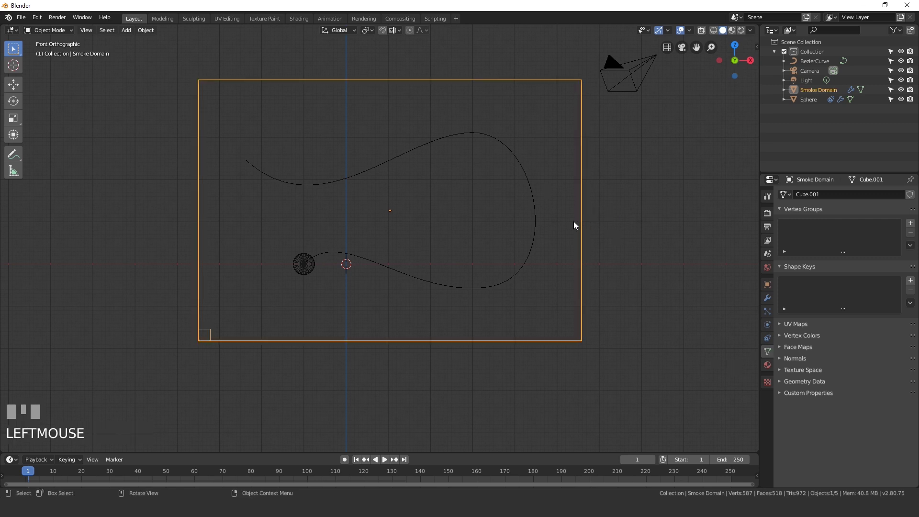
pyautogui.click(771, 326)
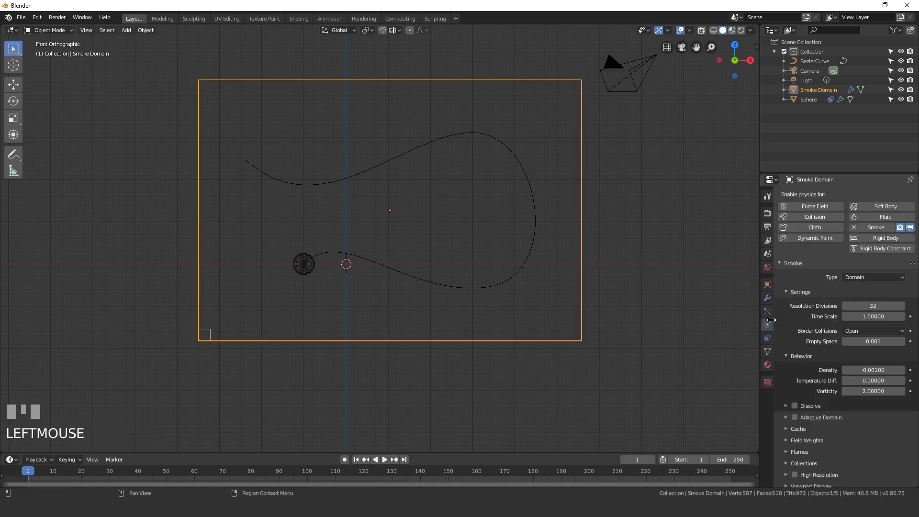
pyautogui.scroll(-3)
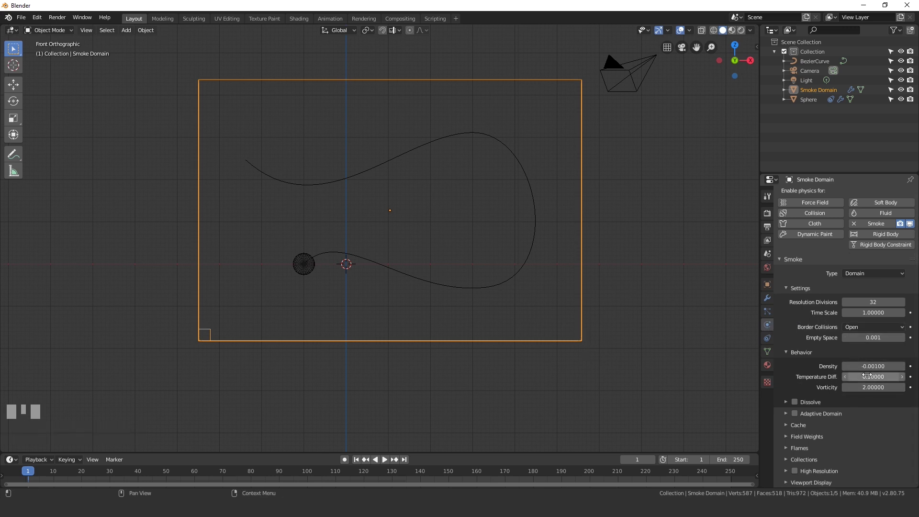
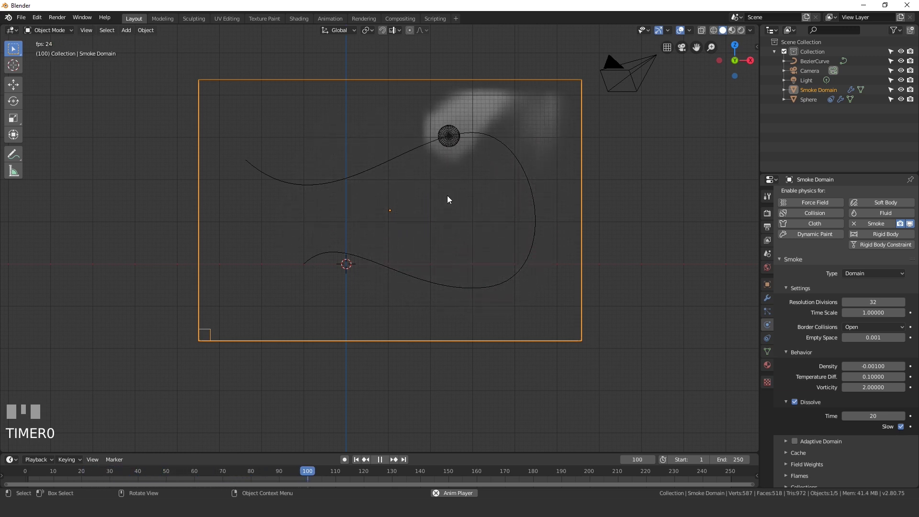
pyautogui.press('space')
pyautogui.click(360, 462)
# Enable High Resolution smoke on the domain and raise its Resolution Divisions to 3.
pyautogui.scroll(-3)
pyautogui.click(792, 472)
pyautogui.click(796, 473)
pyautogui.scroll(-3)
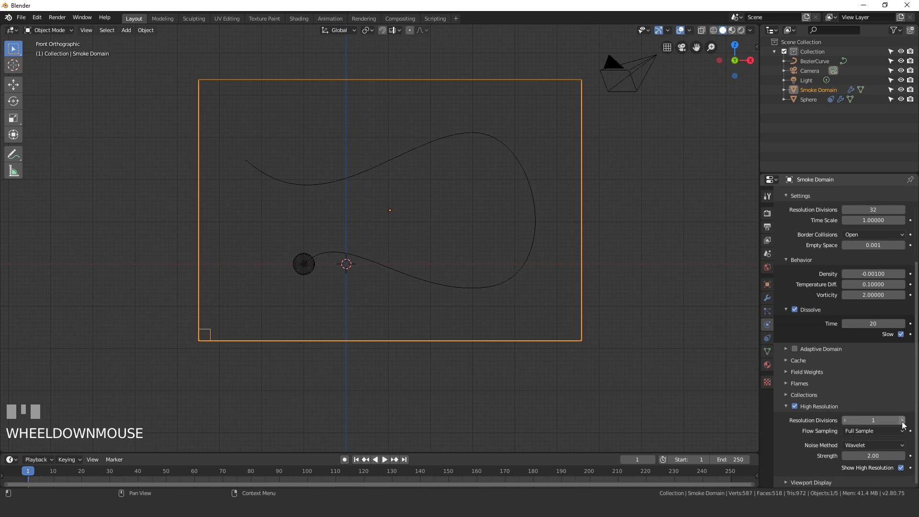
pyautogui.click(905, 425)
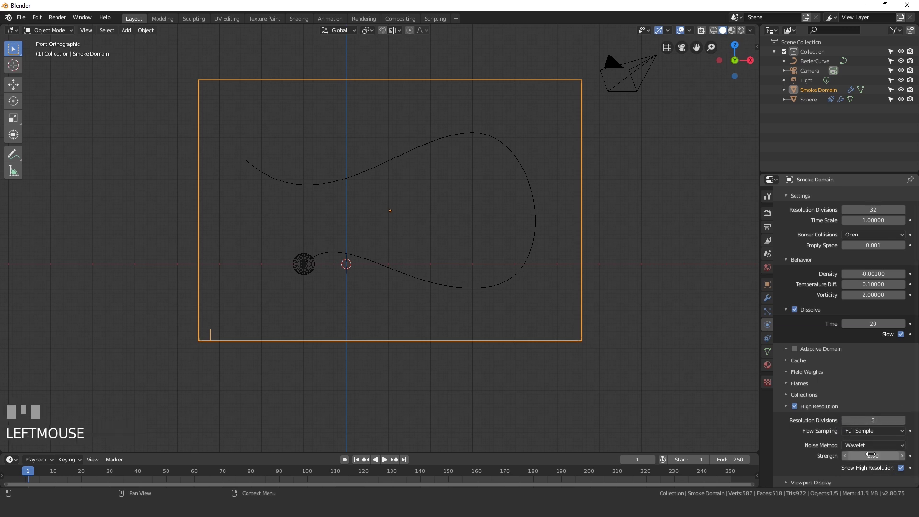
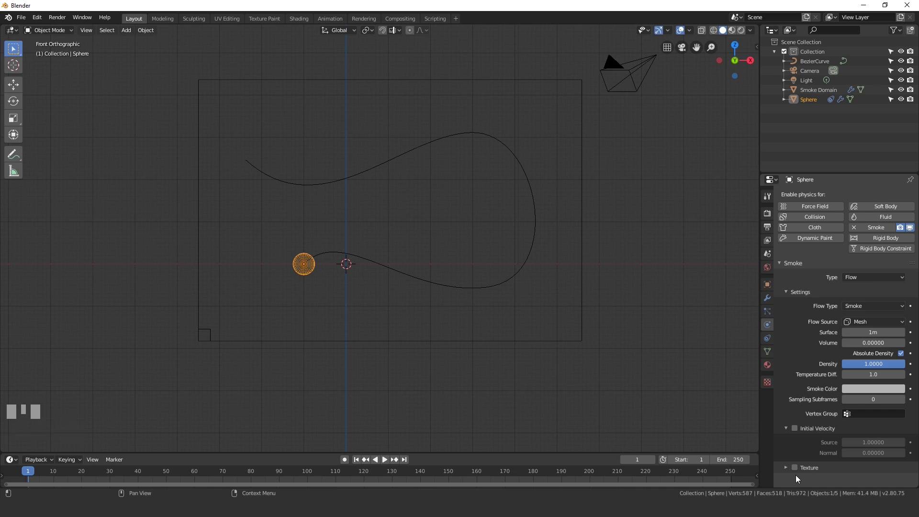
# Enable flow texture in the sphere's Smoke Flow settings and switch to its Texture properties.
pyautogui.click(797, 469)
pyautogui.click(813, 467)
pyautogui.scroll(-3)
pyautogui.click(770, 383)
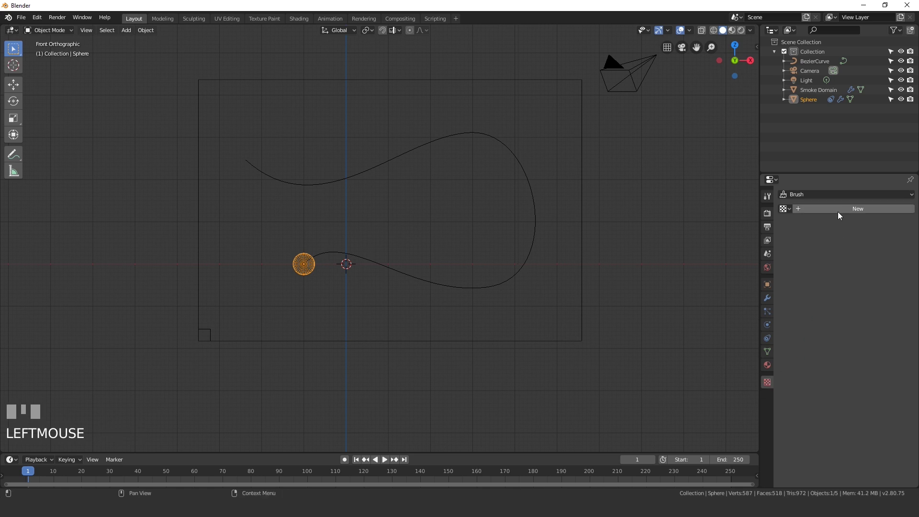
# Create a new Clouds texture for the sphere and set its Colors contrast to 5.
pyautogui.moveTo(842, 210); pyautogui.dragTo(805, 426)
pyautogui.scroll(-3)
pyautogui.scroll(-3)
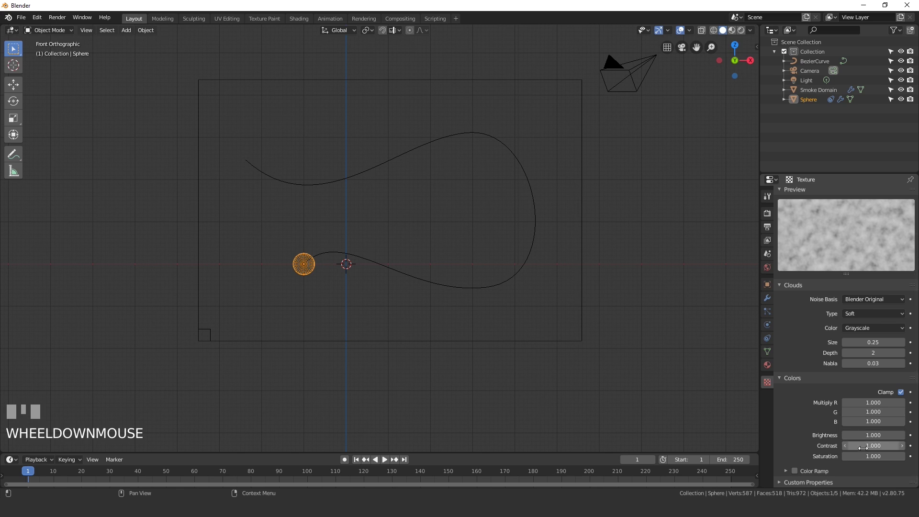
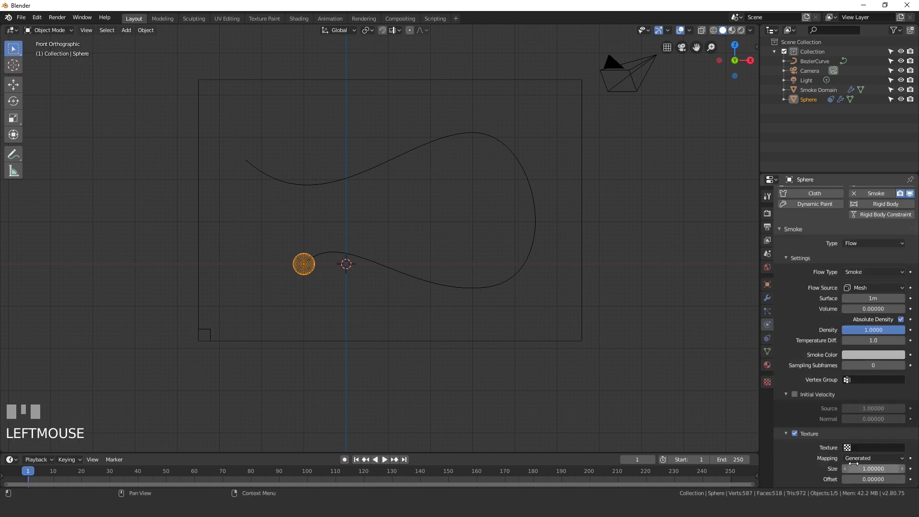
# Play the animation of the sphere trailing patchy textured smoke, then stop playback.
pyautogui.moveTo(870, 445); pyautogui.dragTo(897, 367)
pyautogui.scroll(3)
pyautogui.scroll(3)
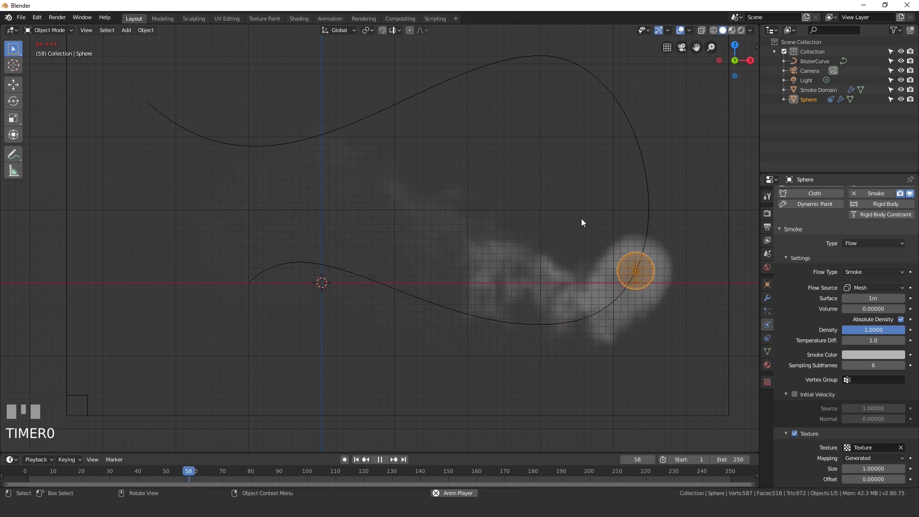
pyautogui.press('space')
# Return to frame 1 and save the file so the smoke cache can bake to frame 150.
pyautogui.click(360, 461)
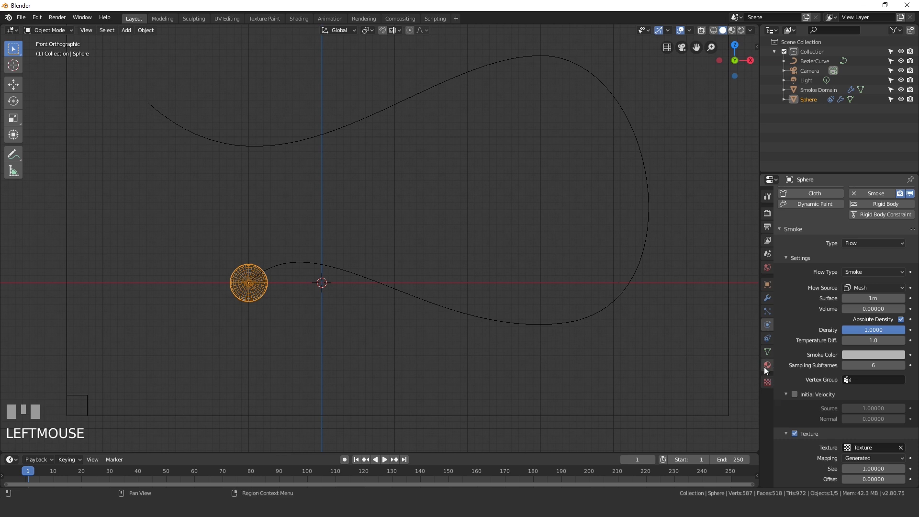
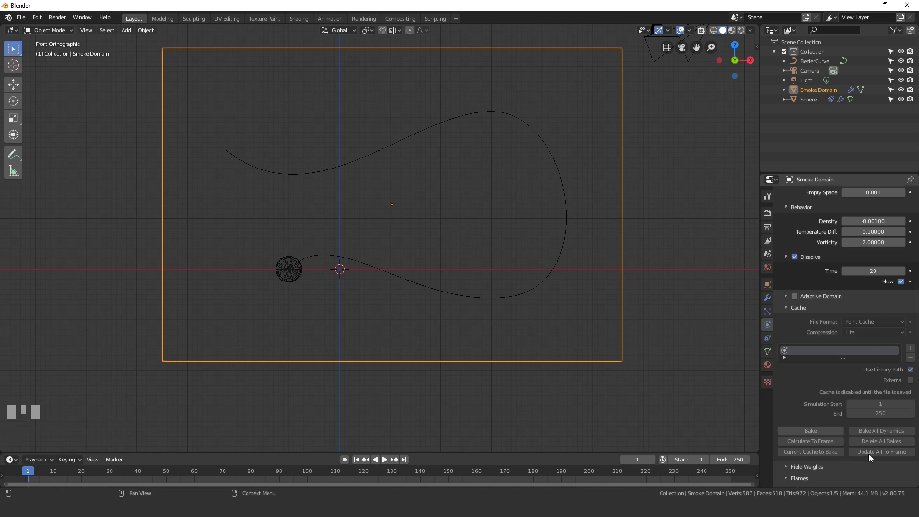
pyautogui.press('Return')
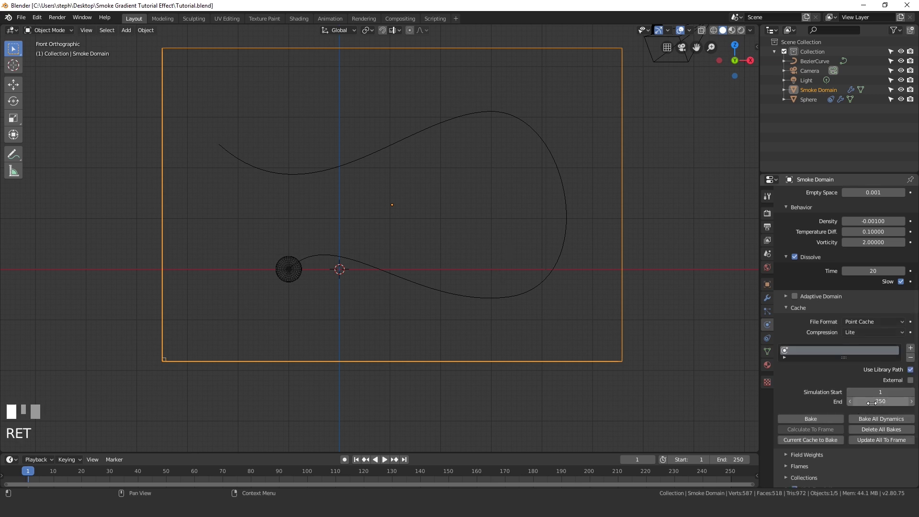
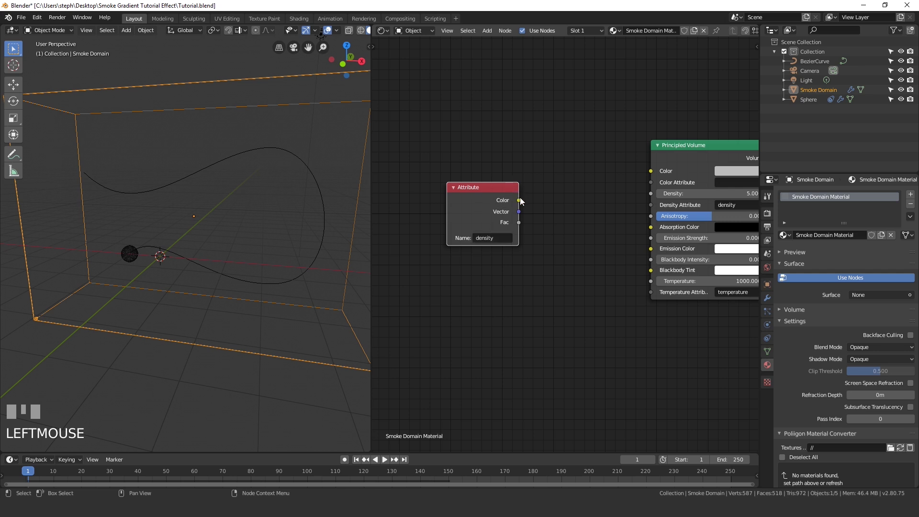
# Link the density Attribute node's Color output into Principled Volume emission strength.
pyautogui.click(522, 204)
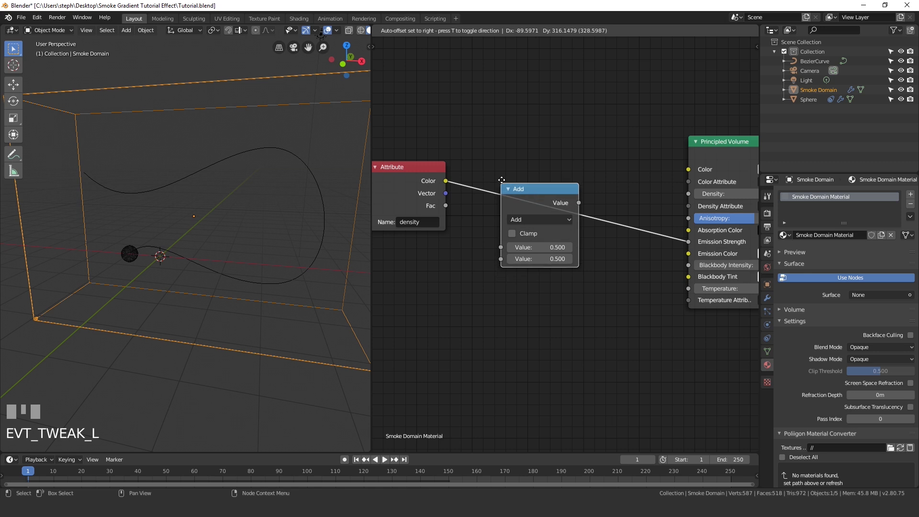
# Drop a Multiply math node (value 30) on the density link and preview the glowing smoke in playback.
pyautogui.press('shift+a')
pyautogui.moveTo(507, 167); pyautogui.dragTo(542, 243)
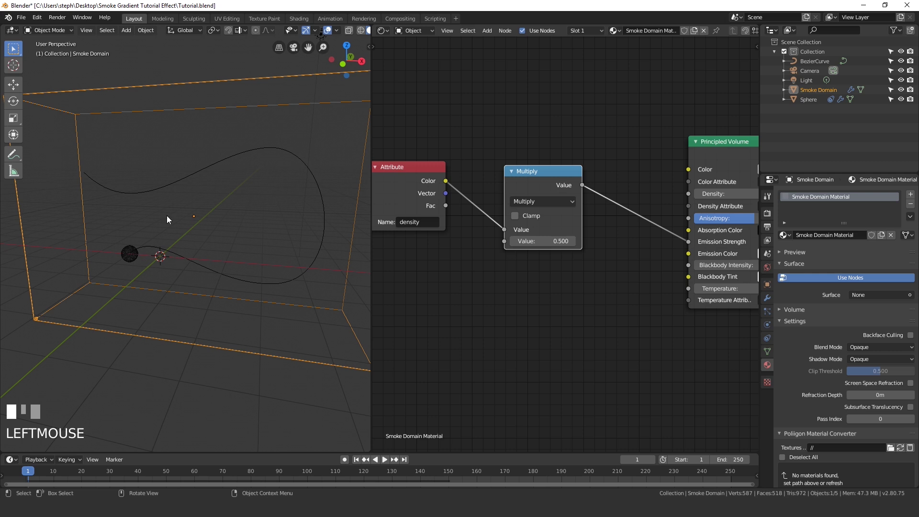
pyautogui.press('space')
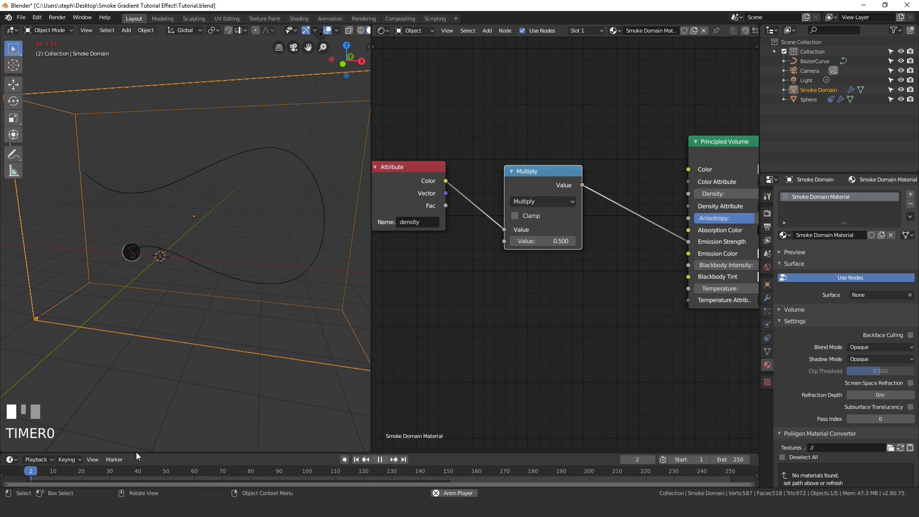
pyautogui.press('space')
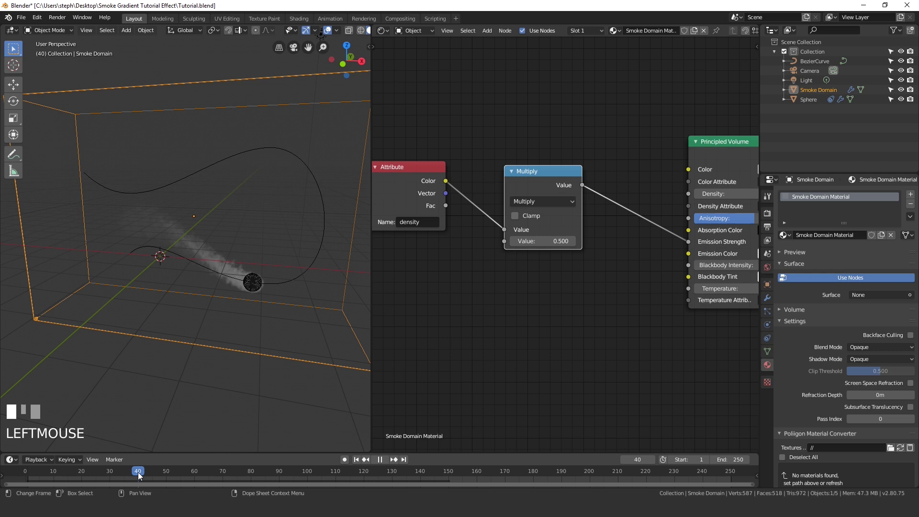
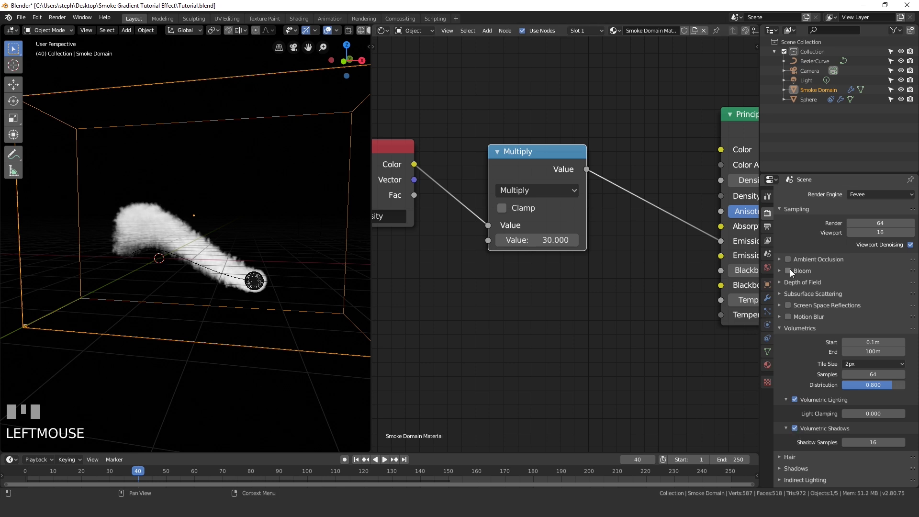
# Enable Bloom in the Eevee render settings so the emissive smoke glows.
pyautogui.click(793, 272)
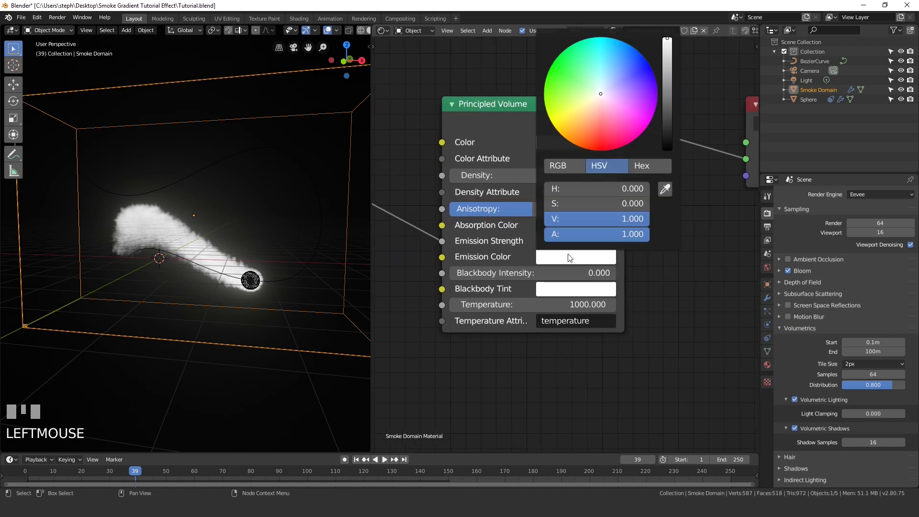
# Wire the Gradient Texture colour into the ColorRamp Fac feeding emission colour.
pyautogui.click(562, 257)
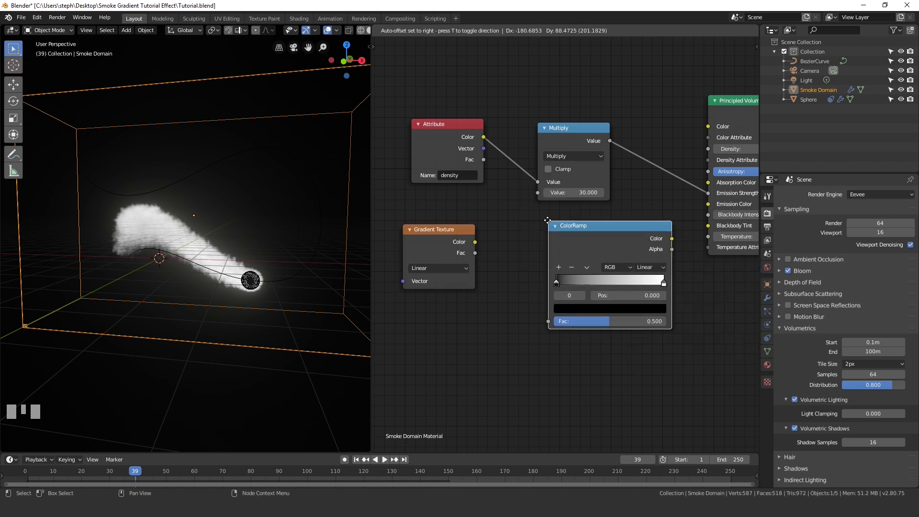
pyautogui.click(506, 221)
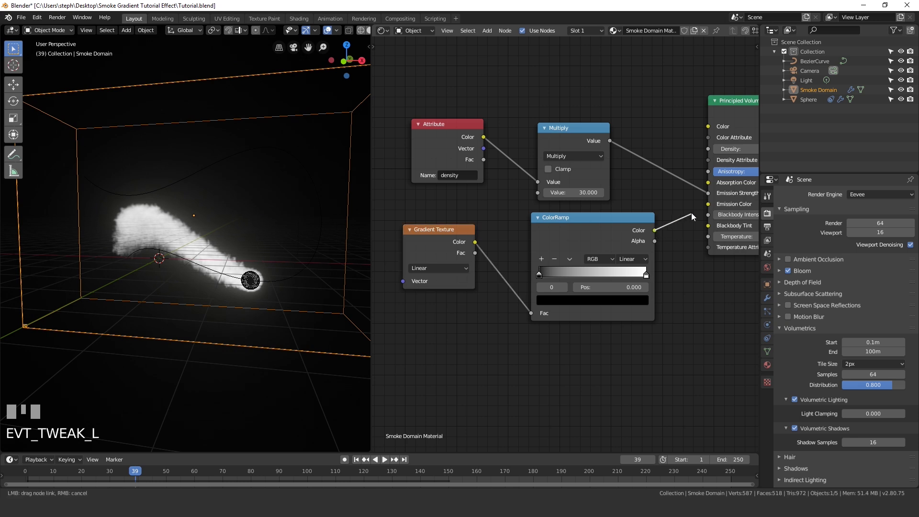
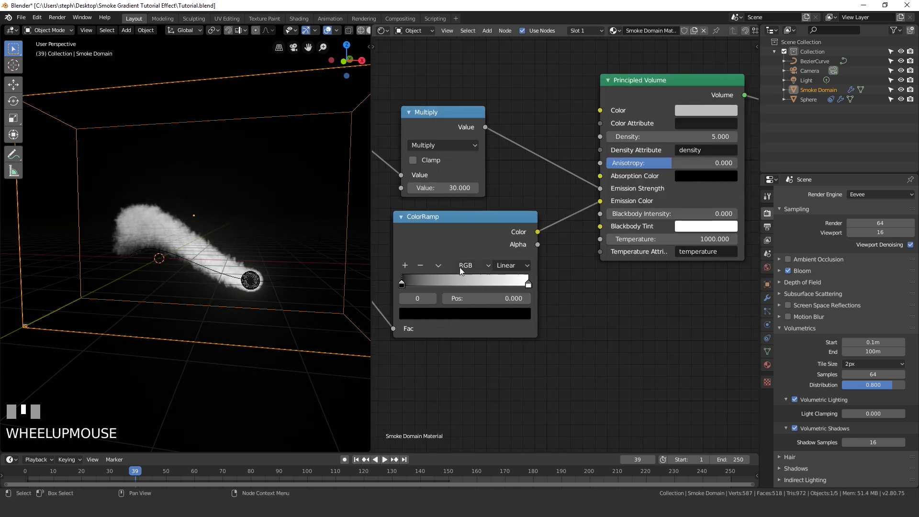
# Set the ColorRamp's end stop to blue and its start stop to red.
pyautogui.moveTo(643, 292); pyautogui.dragTo(632, 330)
pyautogui.click(604, 328)
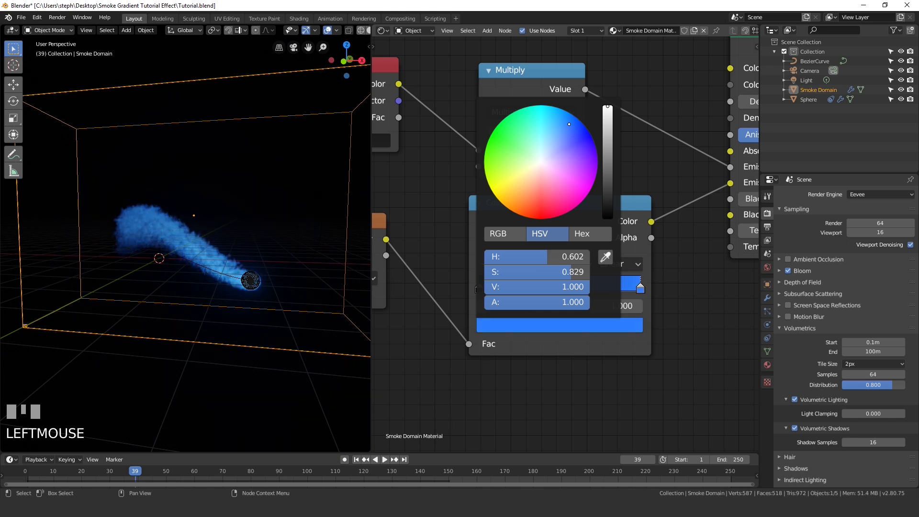
pyautogui.moveTo(483, 293); pyautogui.dragTo(480, 283)
pyautogui.moveTo(486, 292); pyautogui.dragTo(537, 326)
pyautogui.click(538, 329)
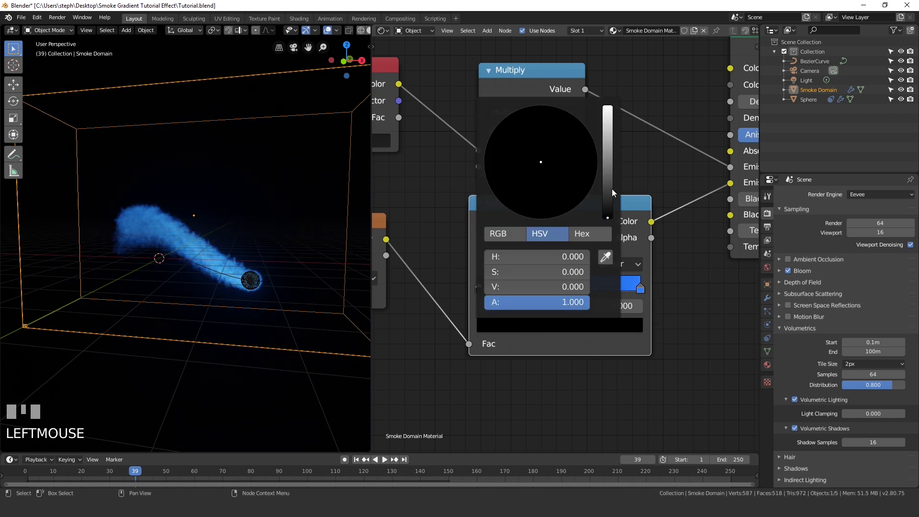
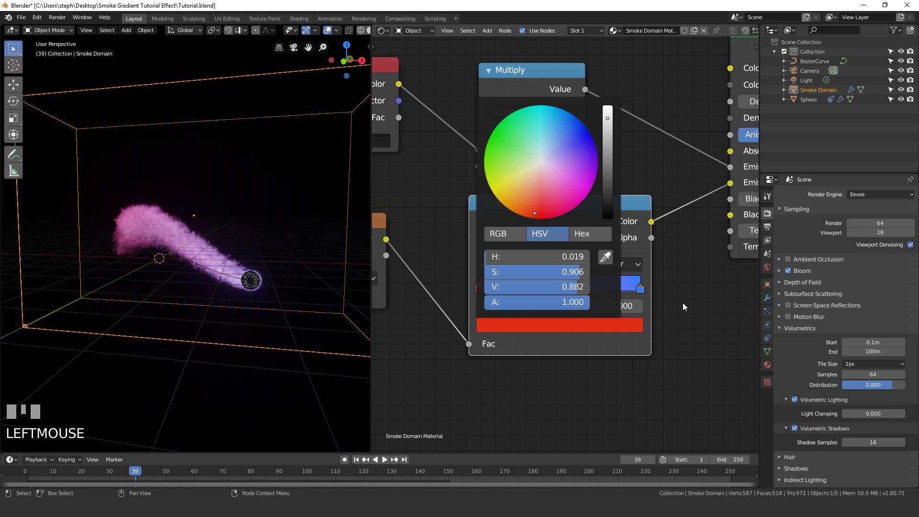
pyautogui.moveTo(642, 299); pyautogui.dragTo(617, 322)
pyautogui.click(616, 324)
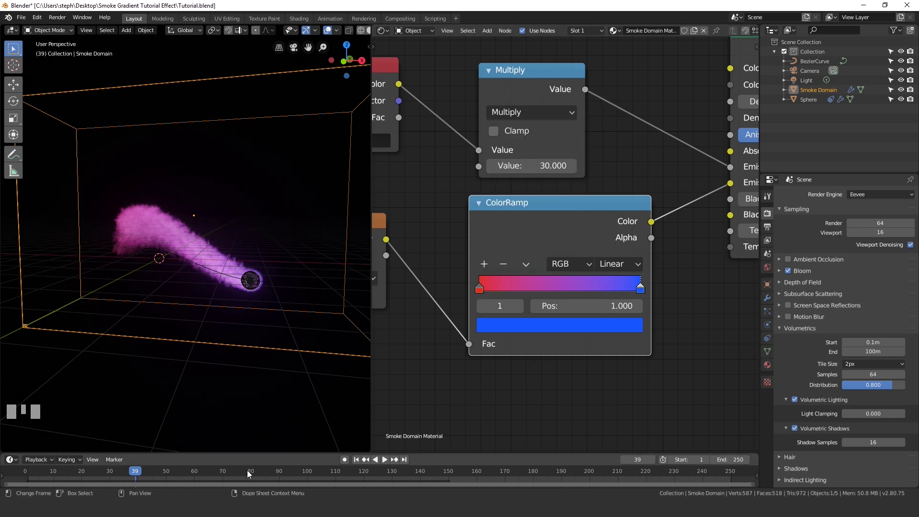
# At frame 79, slide the blue ColorRamp stop to position 0.836 to widen the blue end.
pyautogui.click(249, 475)
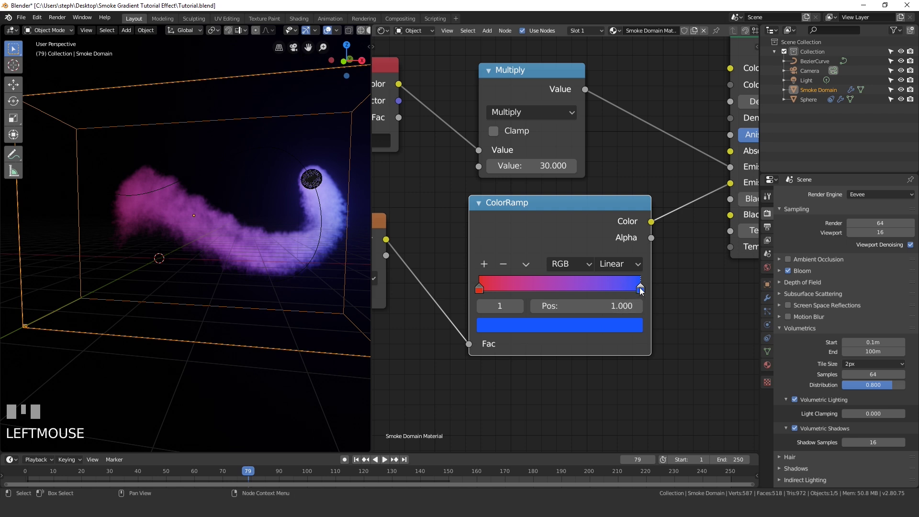
pyautogui.moveTo(640, 289); pyautogui.dragTo(543, 136)
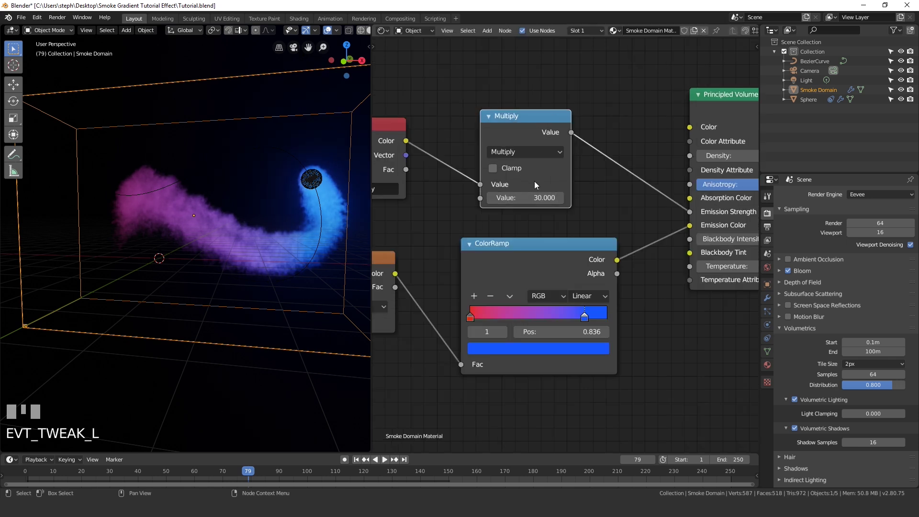
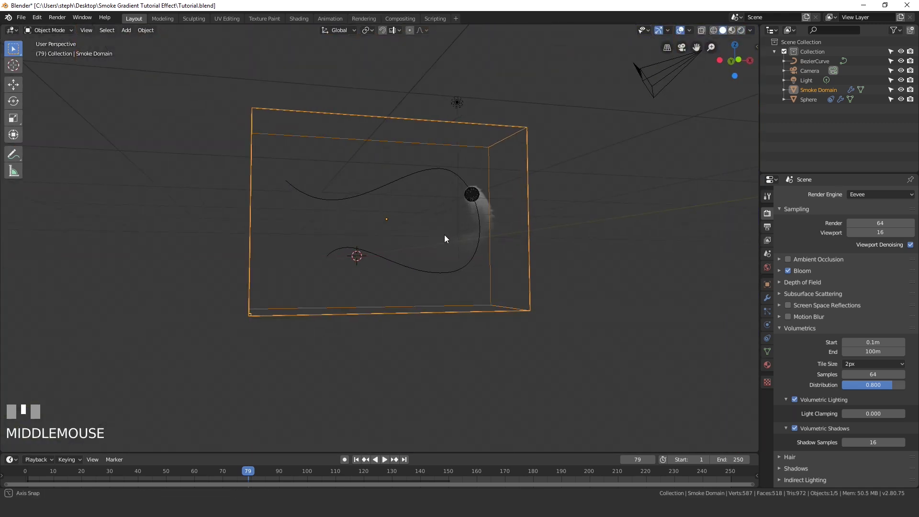
# Align the camera to the view and move it to frame the smoke trail.
pyautogui.moveTo(443, 244); pyautogui.dragTo(444, 243)
pyautogui.press('KP_1')
pyautogui.press('ctrl+alt+KP_0')
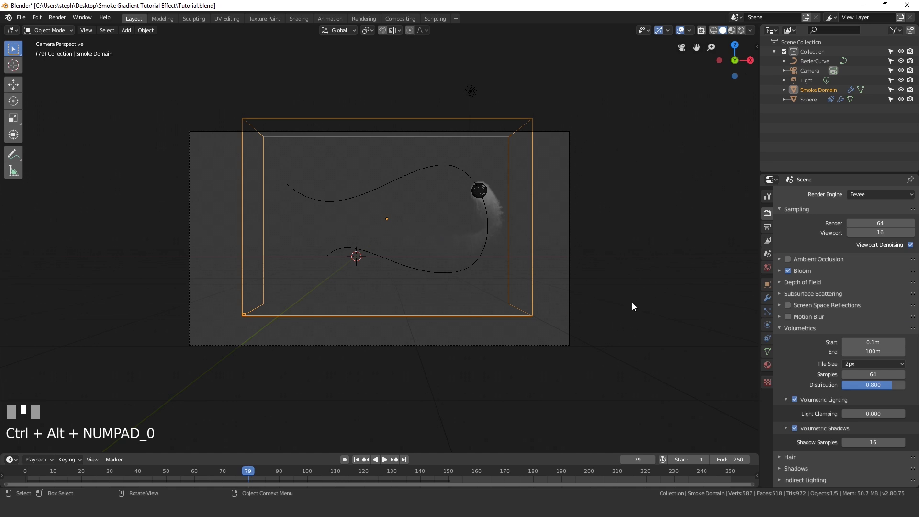
pyautogui.click(573, 297)
pyautogui.press('g')
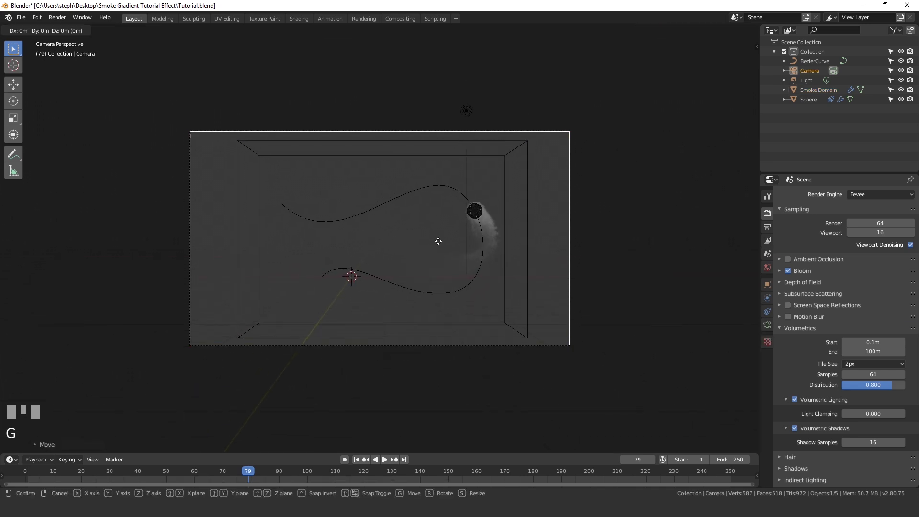
pyautogui.scroll(3)
pyautogui.press('g')
# Switch to Rendered shading and disable the Sphere's render visibility in the Outliner.
pyautogui.press('z')
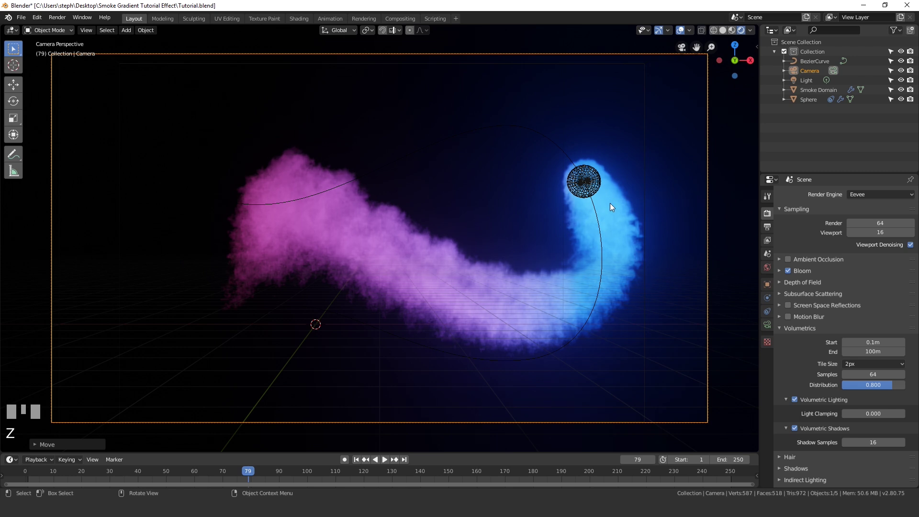
pyautogui.click(587, 169)
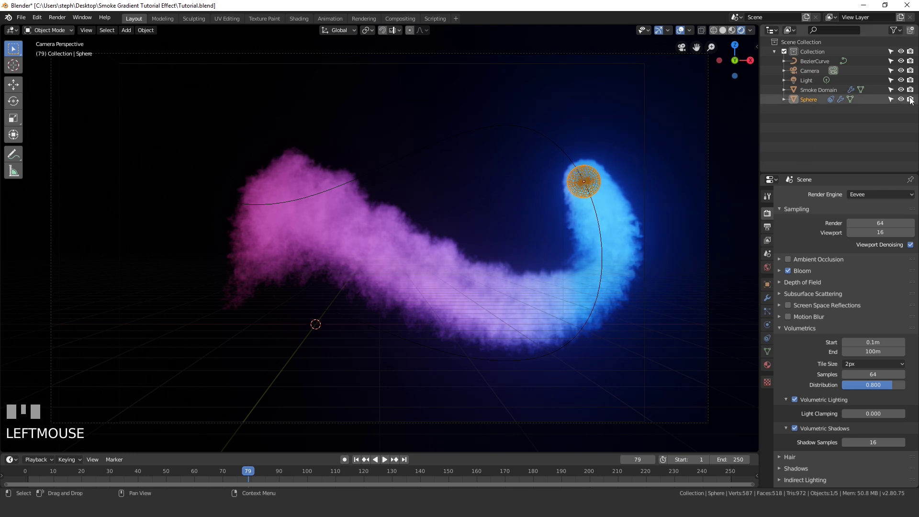
pyautogui.click(913, 100)
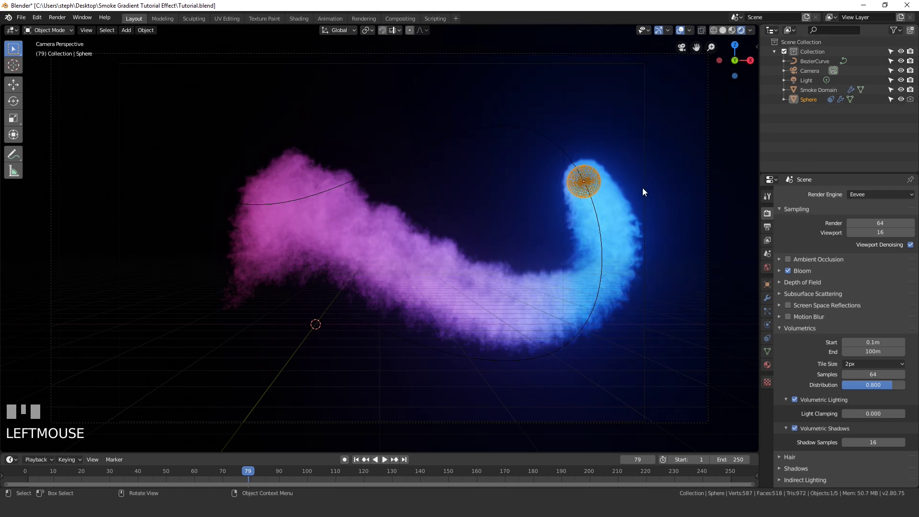